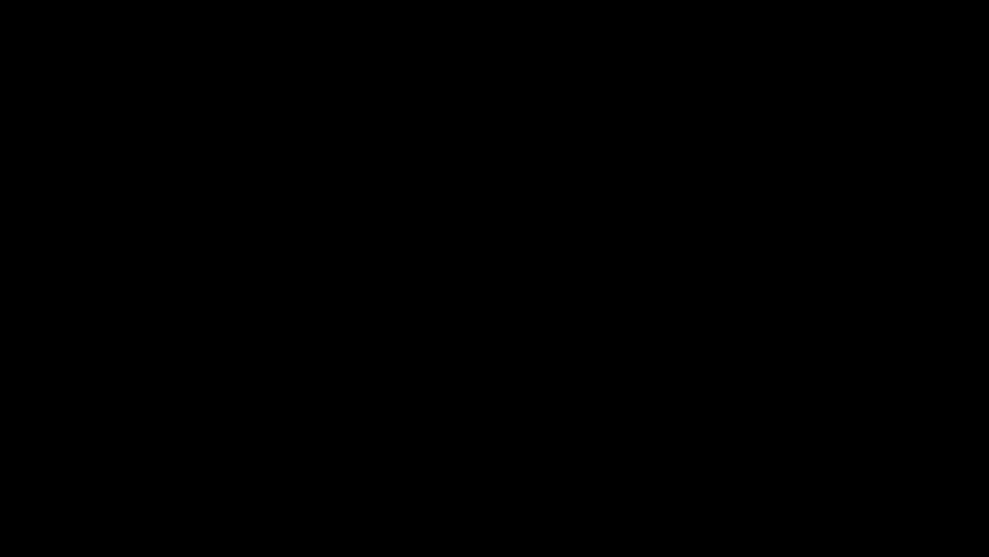
# Orbit and zoom around the default cube until the camera appears on its far side
pyautogui.middleClick(450, 314)
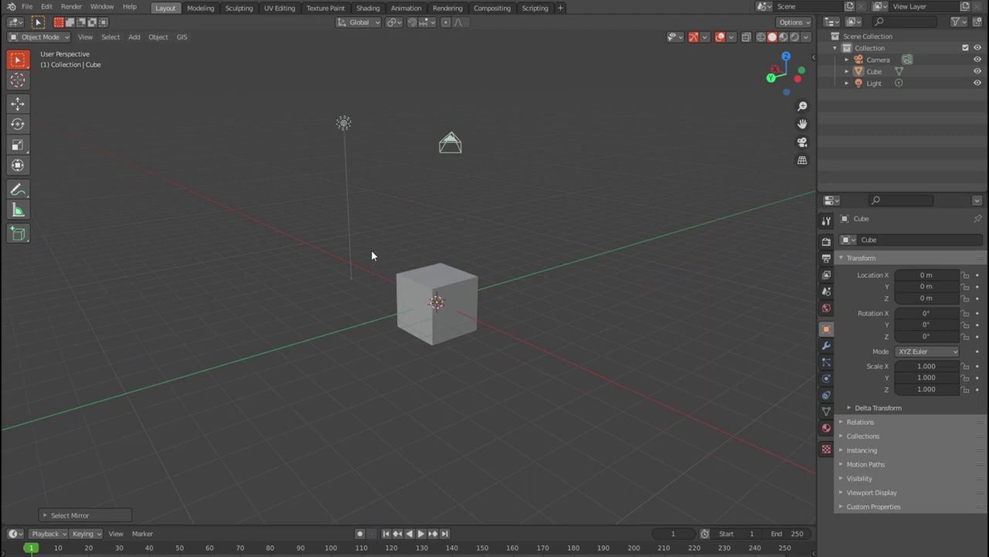
pyautogui.middleClick(383, 258)
pyautogui.middleClick(382, 262)
pyautogui.middleClick(408, 273)
pyautogui.scroll(3)
pyautogui.middleClick(490, 285)
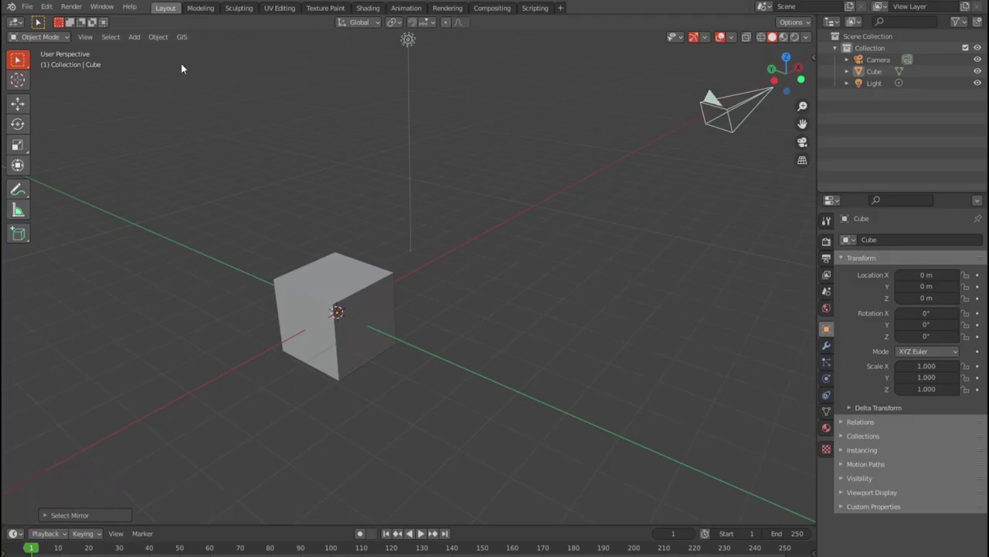
# Bring up the viewport's Select menu listing the scene's selection commands
pyautogui.click(120, 43)
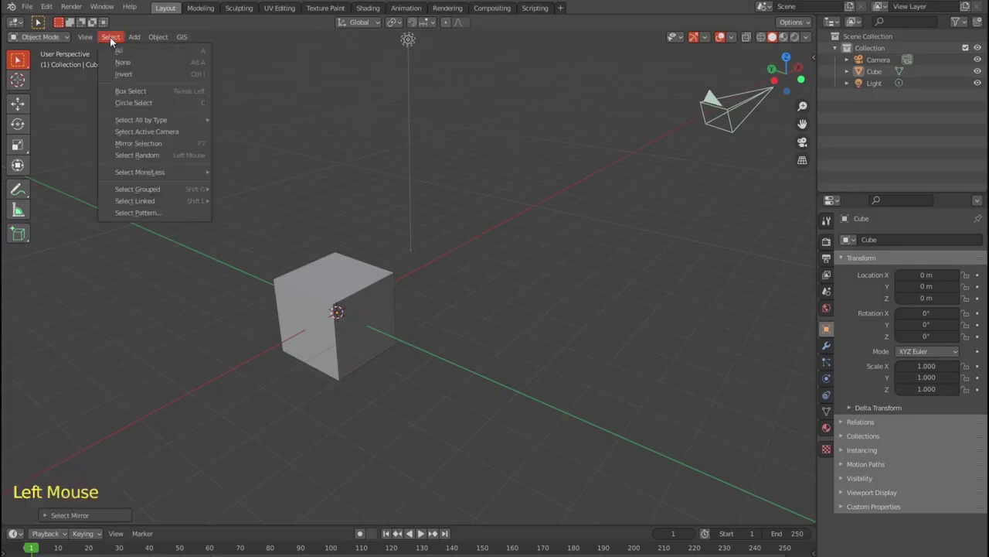
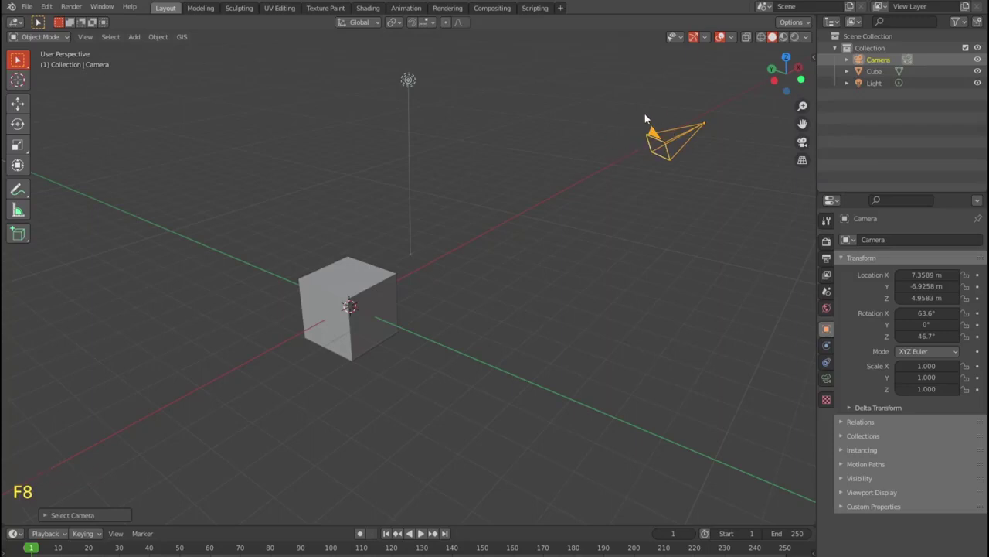
# Switch the viewport to Camera Perspective (Numpad 0) so the cube is framed through the camera
pyautogui.press('KP_0')
pyautogui.click(589, 128)
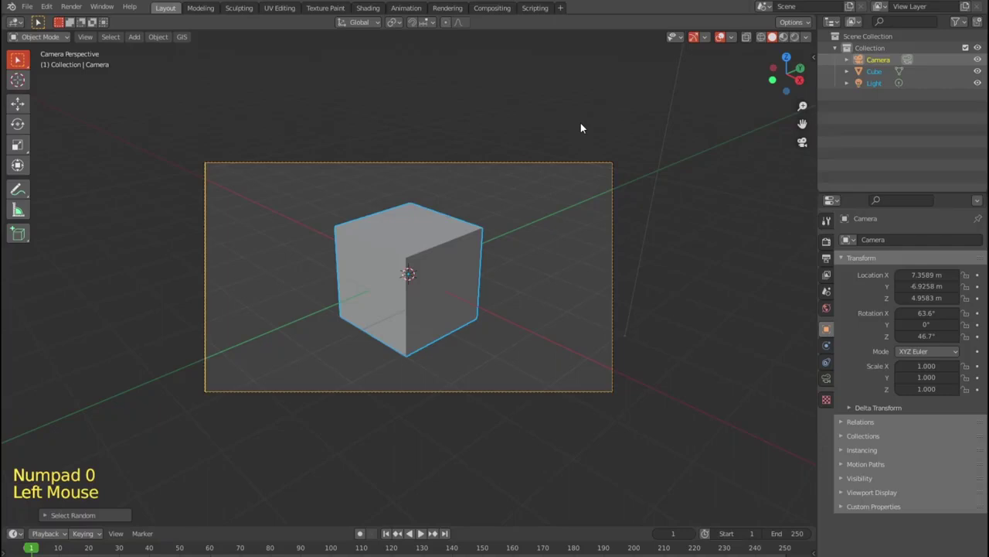
pyautogui.press('F8')
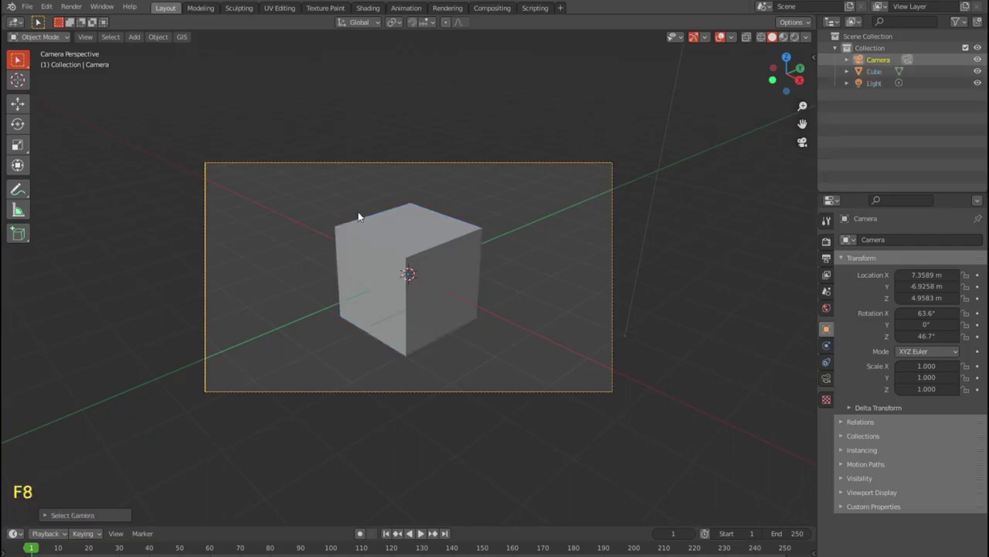